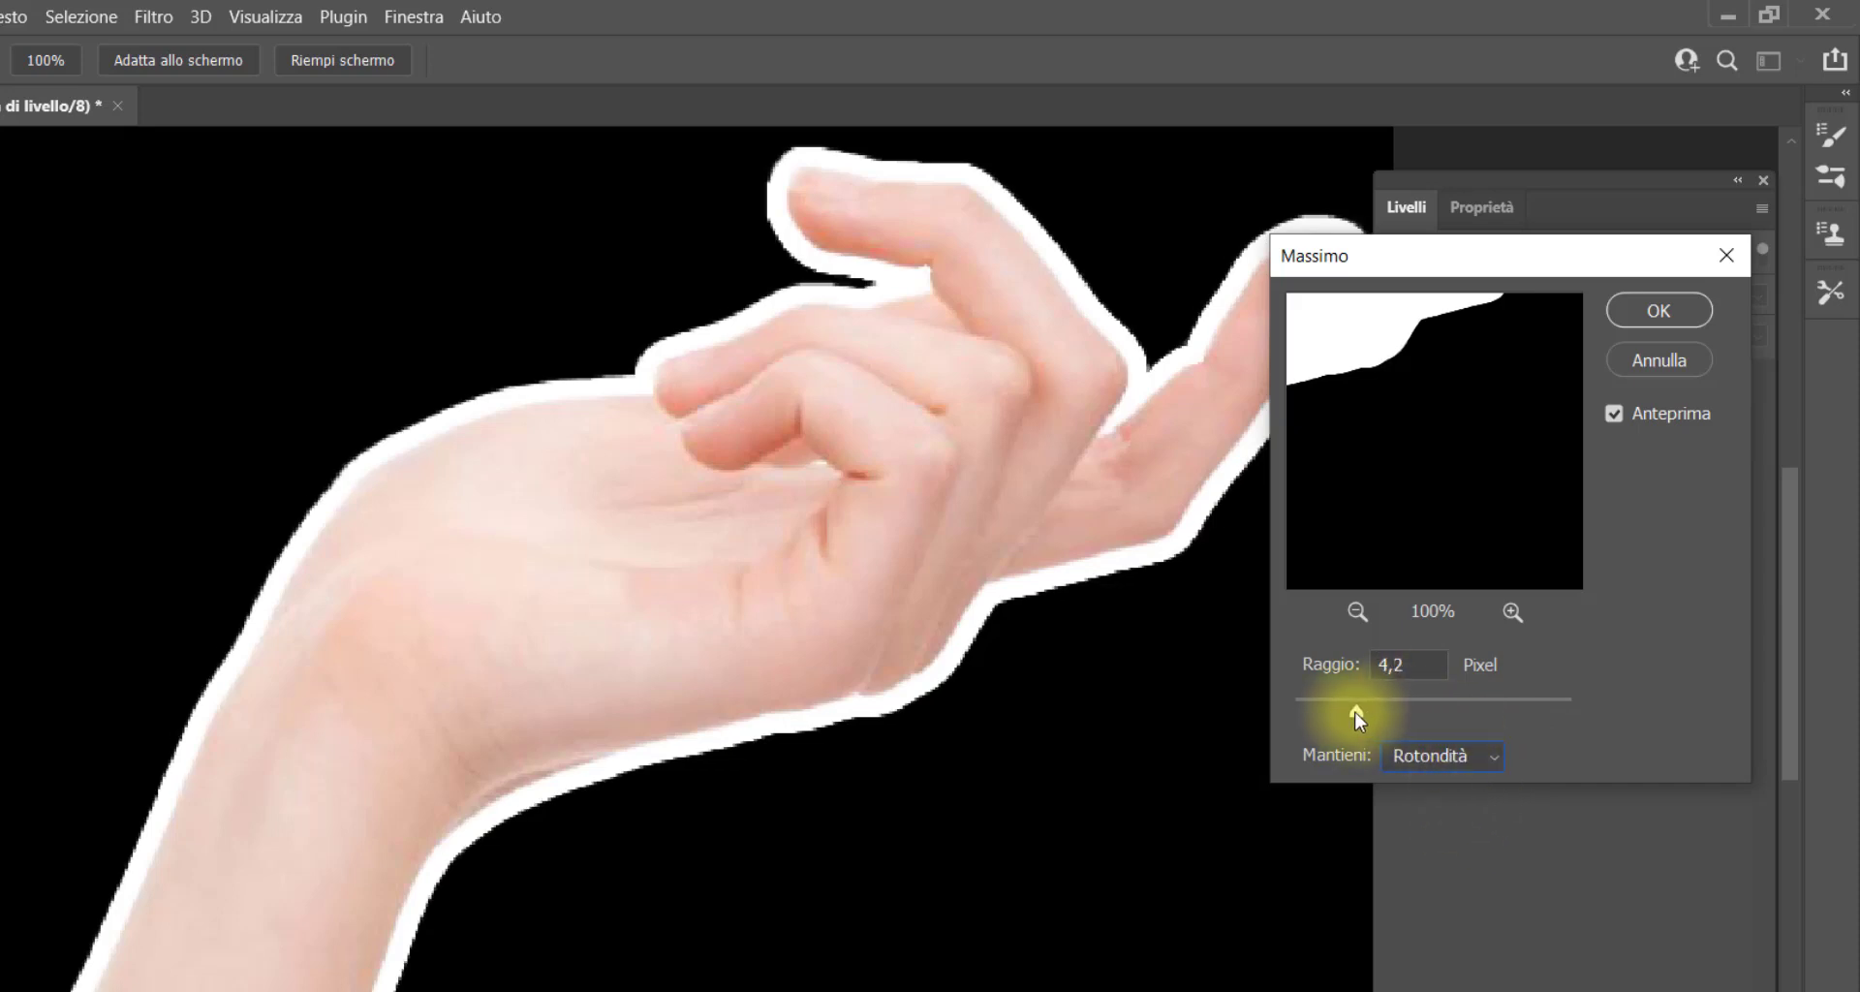
Confirm the Maximum filter and bring up the Minimum filter on the hand's layer mask, preserve set to roundness.
{"action": "left_click_drag", "start_coordinate": [1334, 715], "coordinate": [1277, 705]}
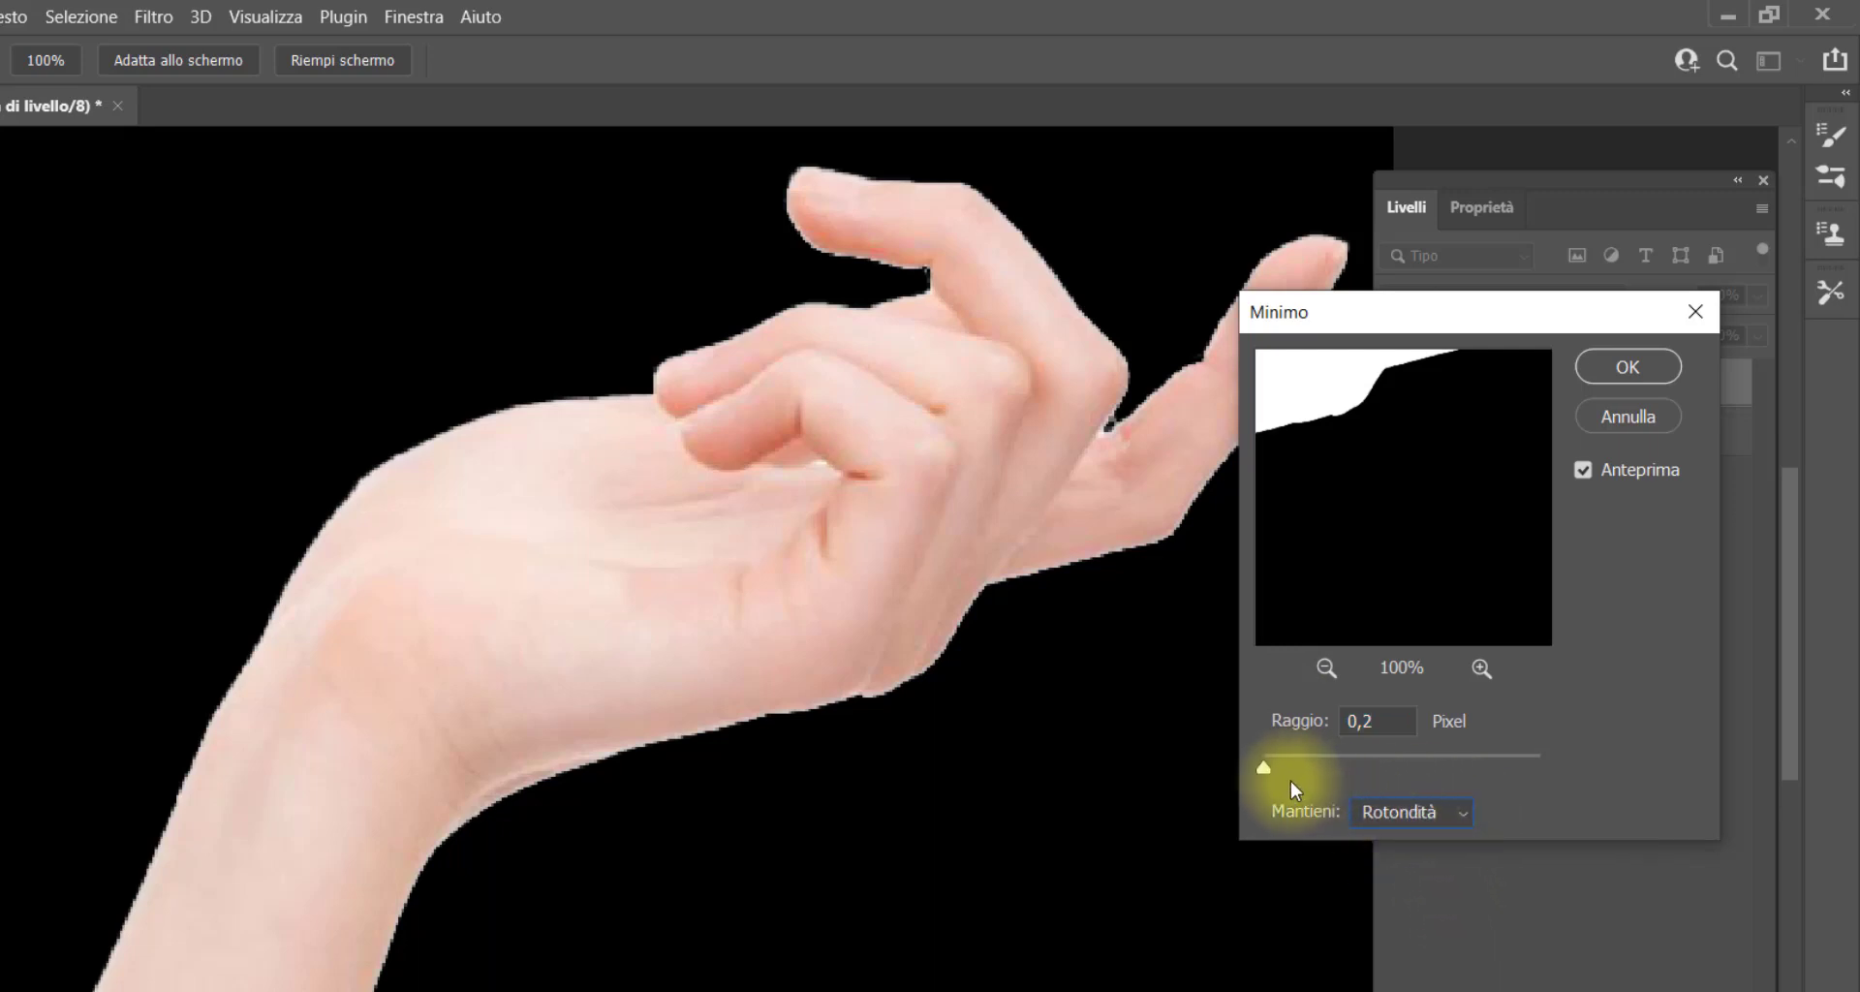
Adjust the Minimum filter so the hand mask edges tighten slightly in the preview, not yet confirmed.
{"action": "left_click", "coordinate": [1270, 774]}
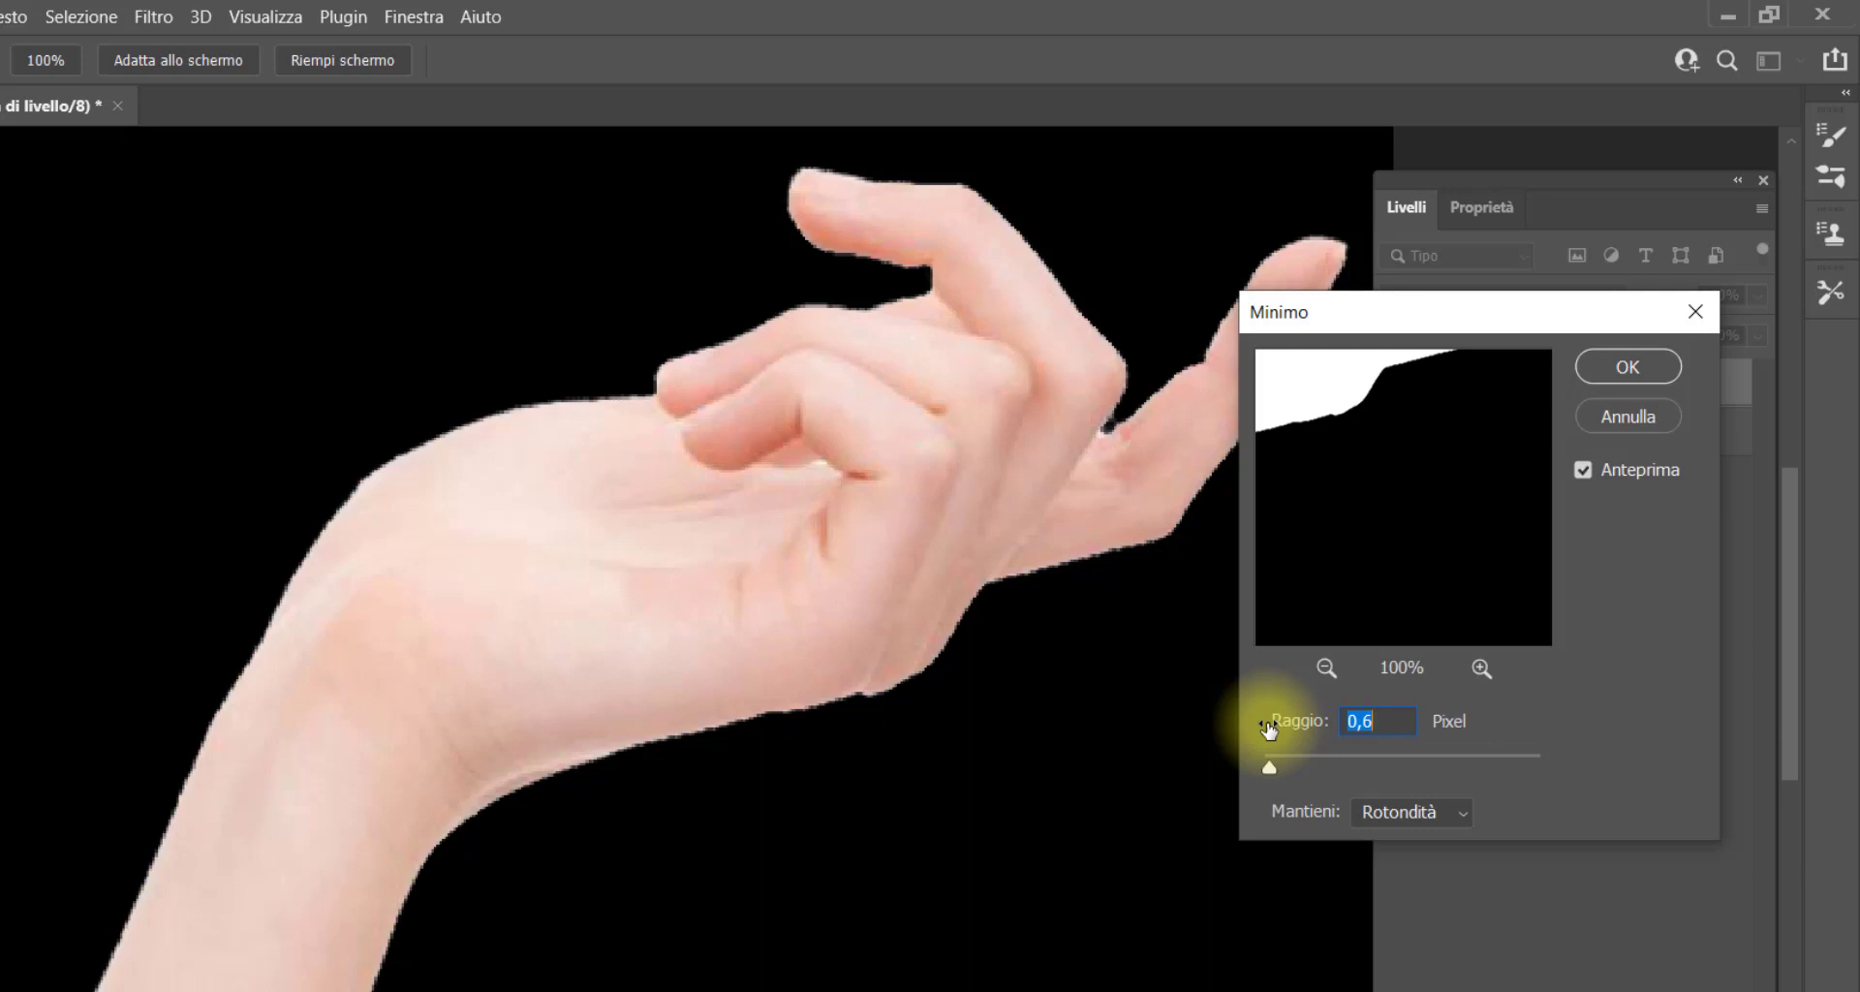
{"action": "left_click", "coordinate": [1270, 765]}
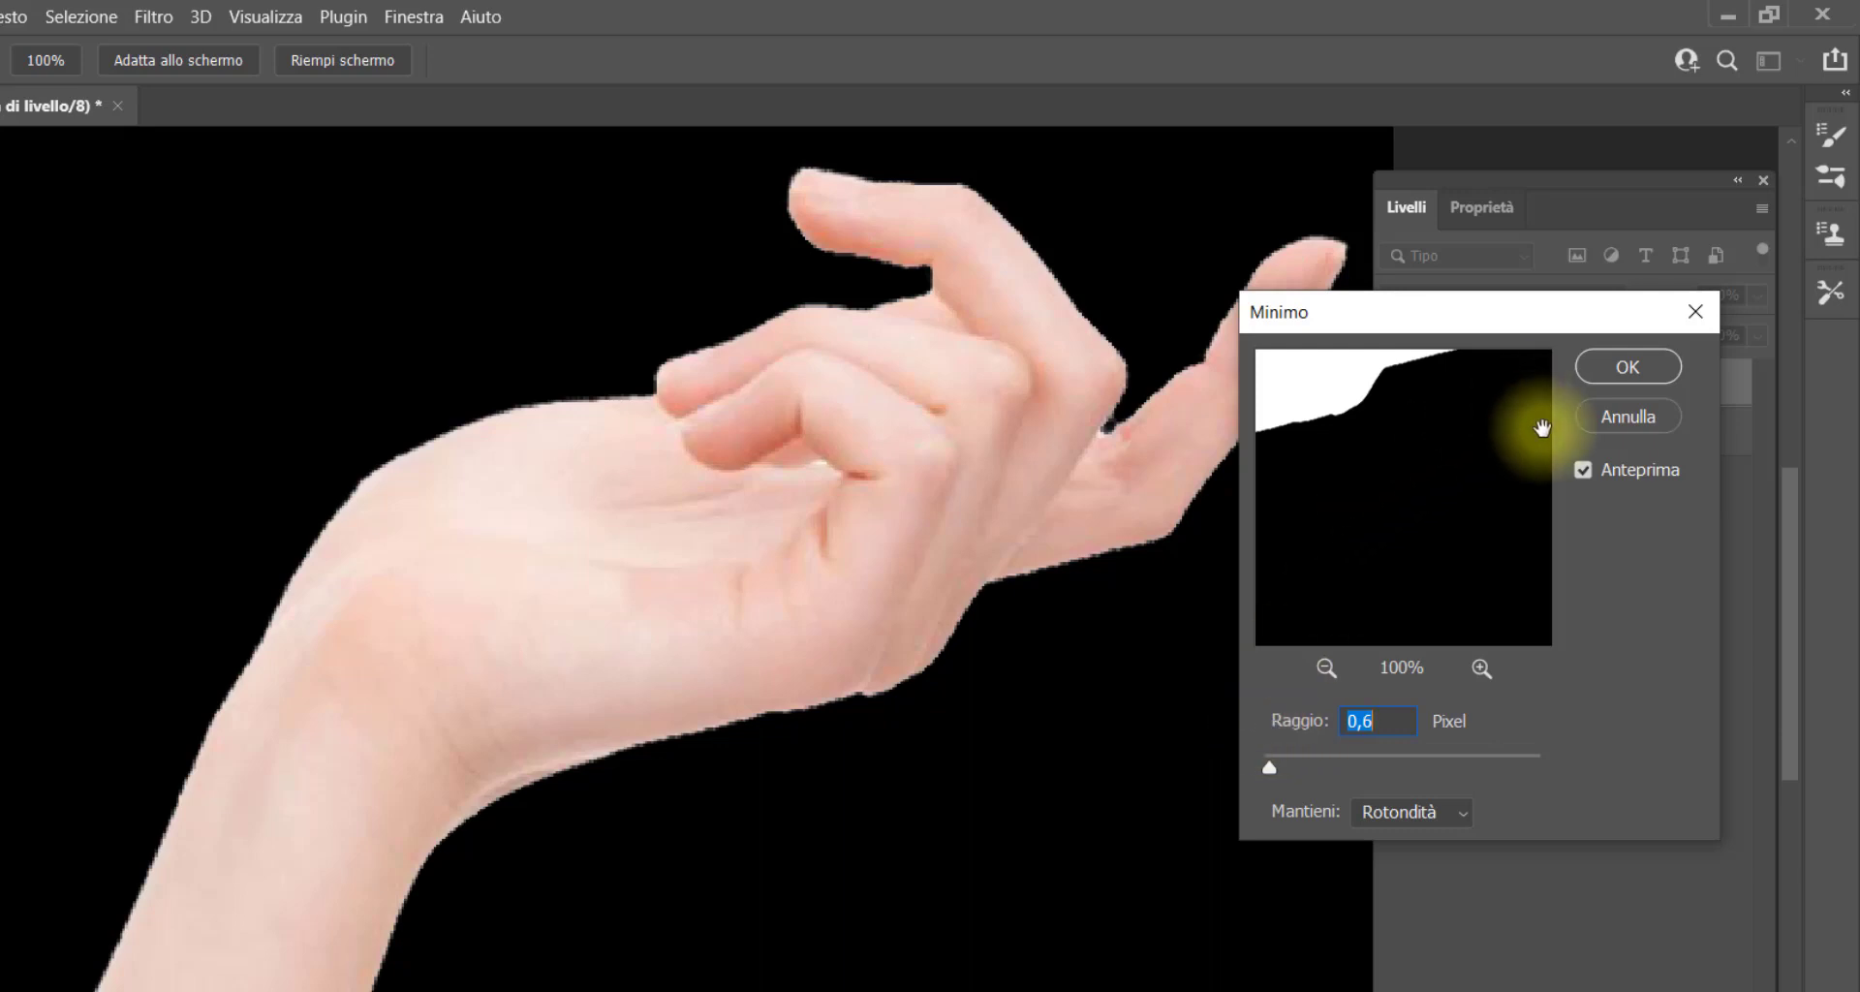
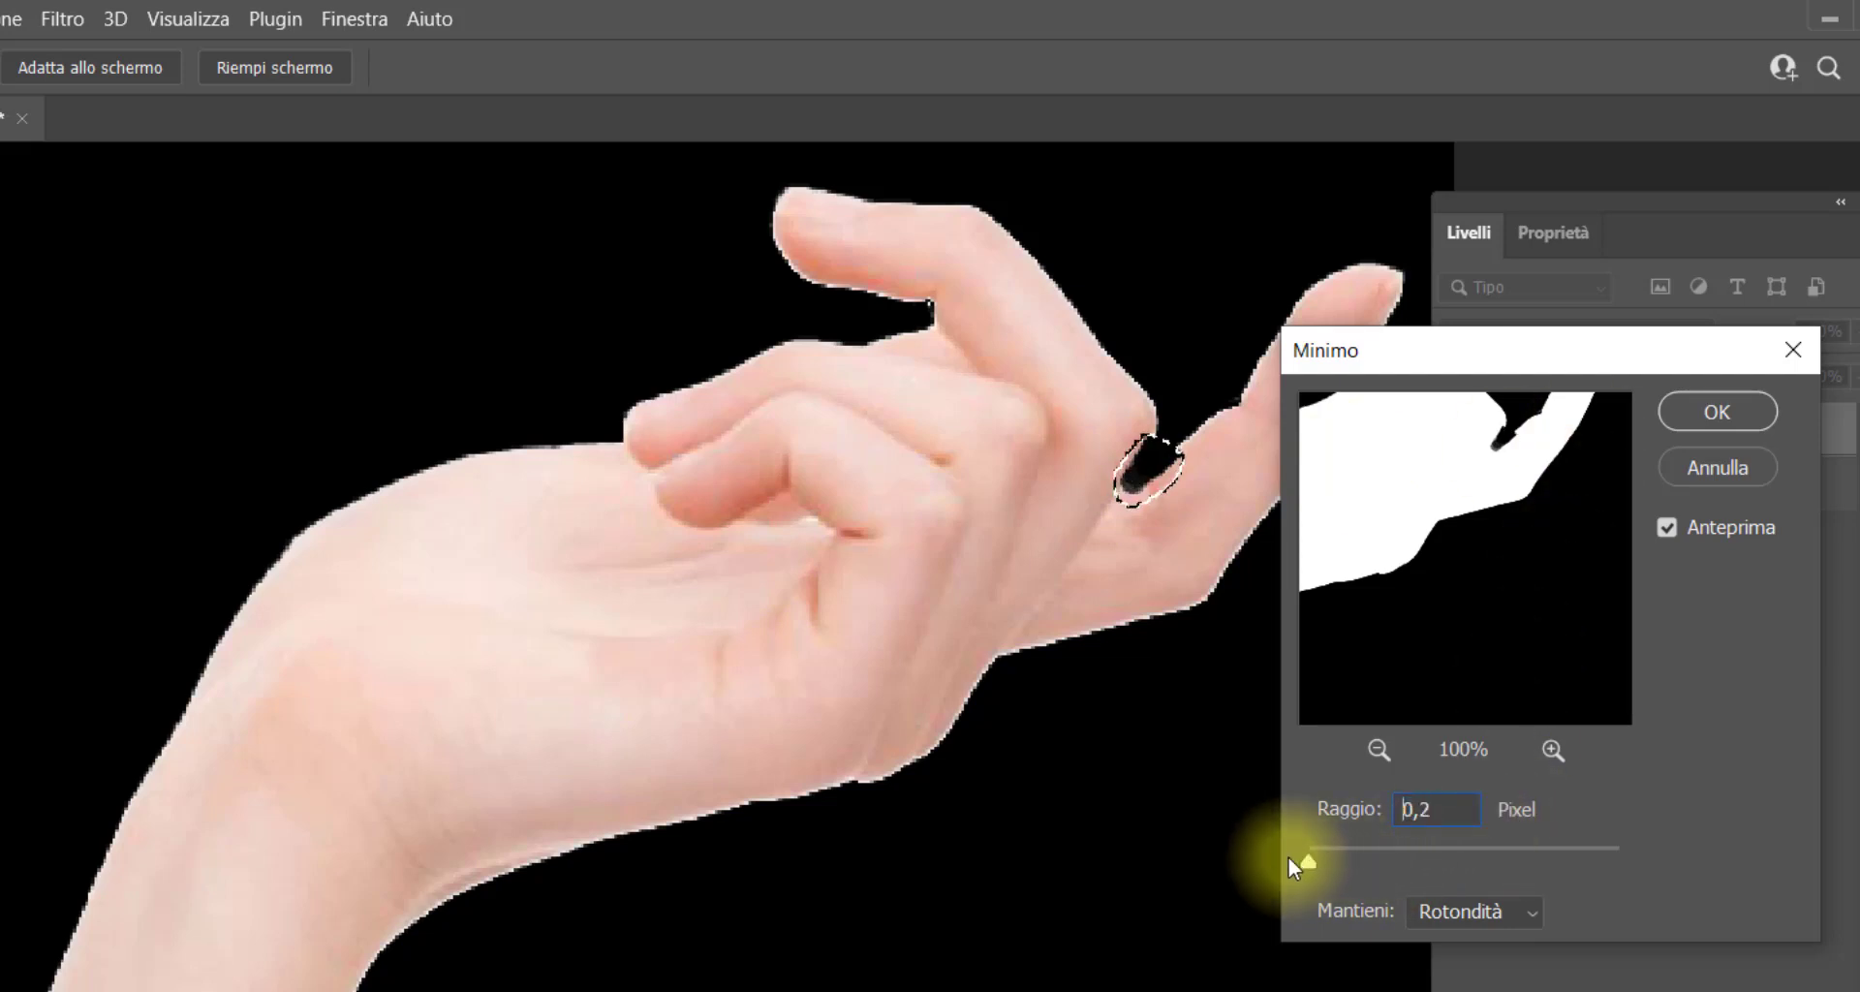
Preview Minimum at 0,2 px radius on the oval selection at the notch between the fingers.
{"action": "left_click", "coordinate": [1285, 847]}
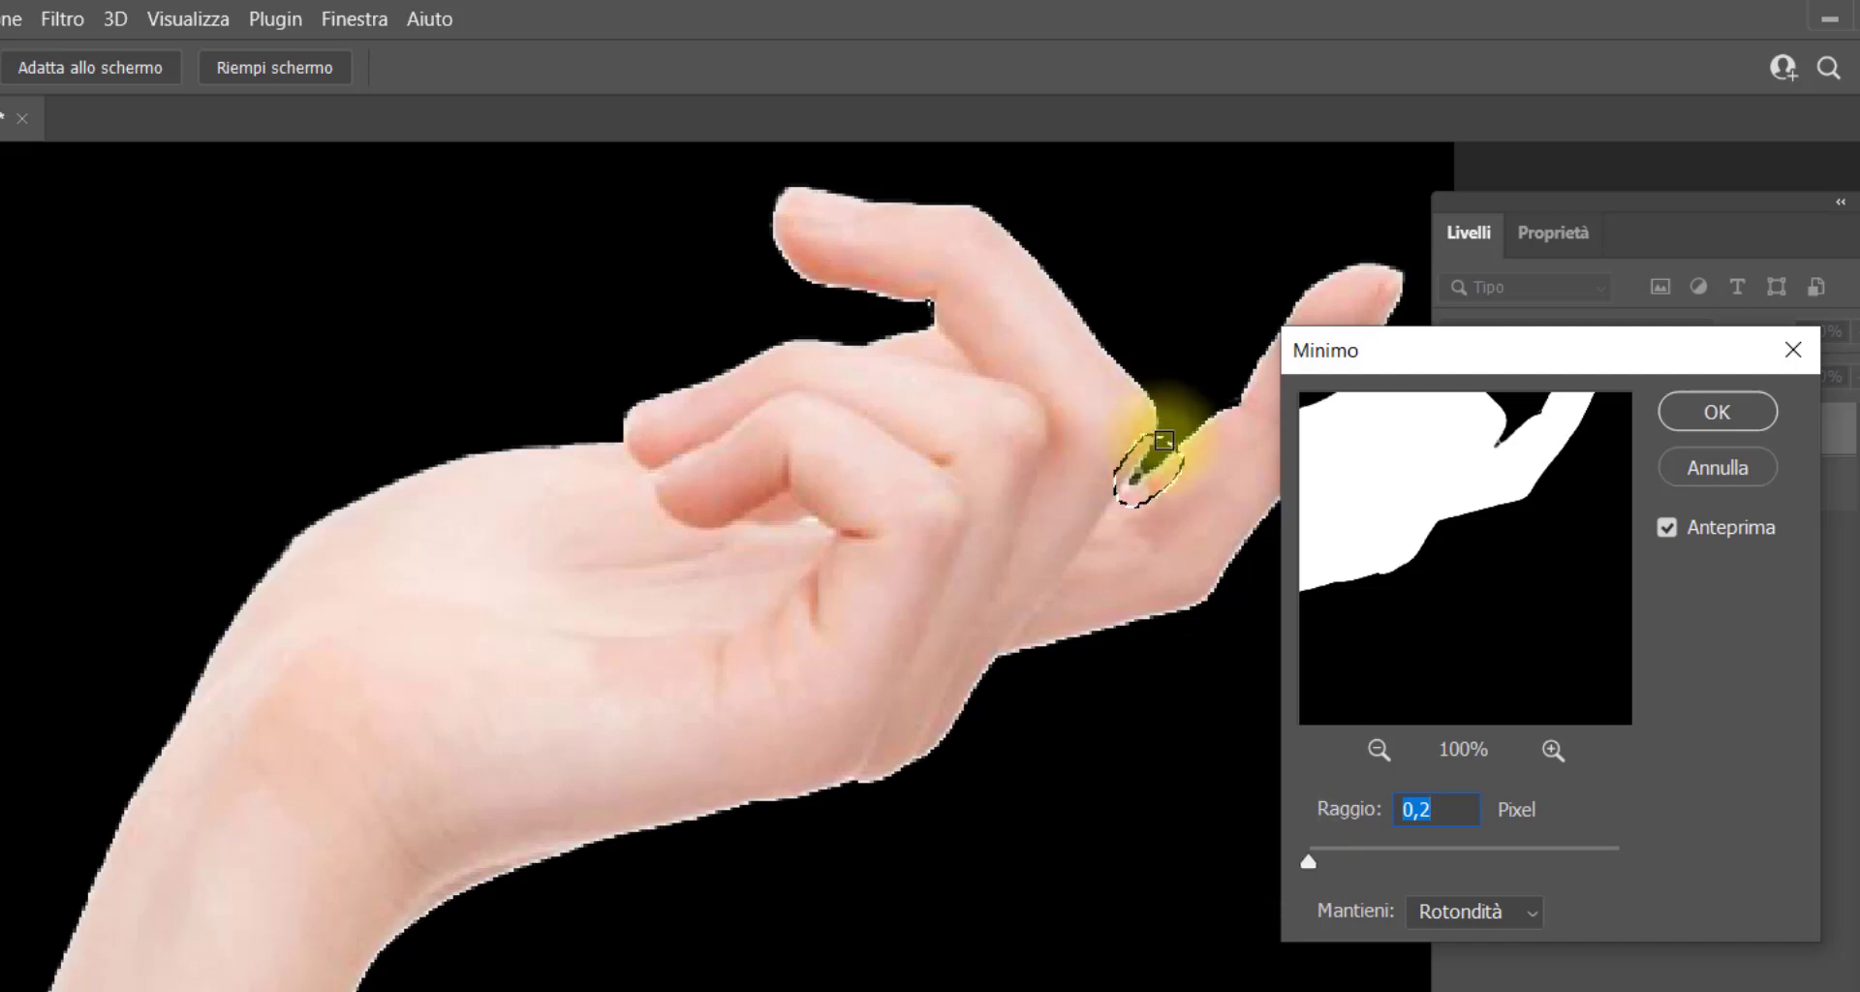